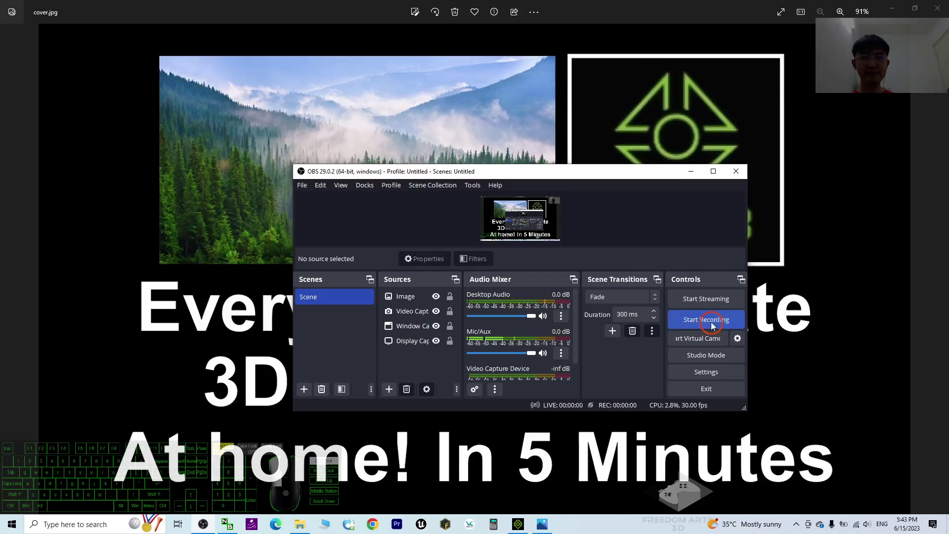
- Start the OBS screen recording with the empty iClone 8 project in view
click(695, 170)
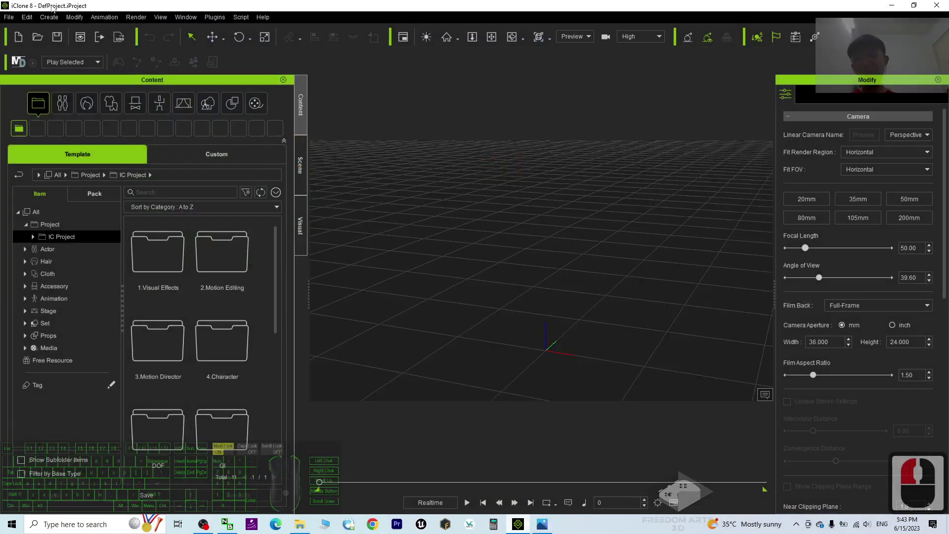
drag(289, 140, 518, 162)
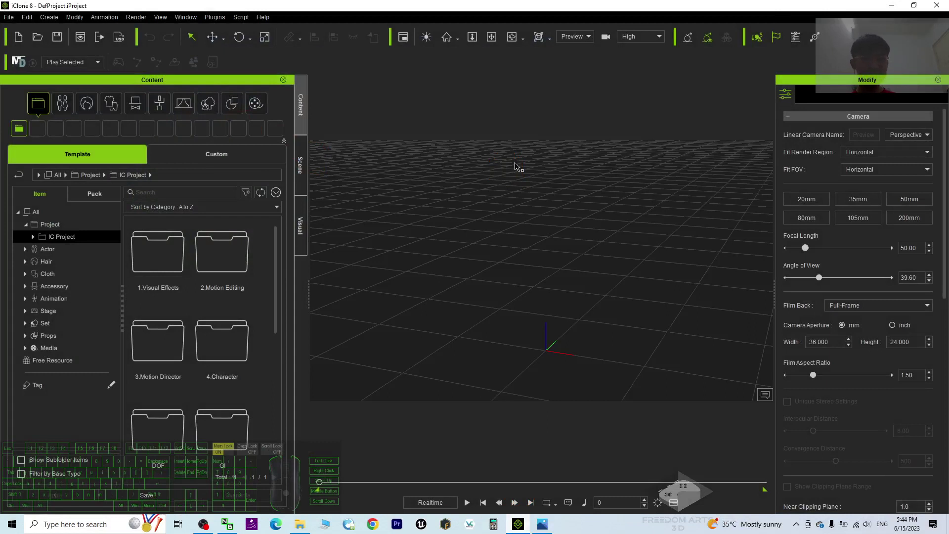
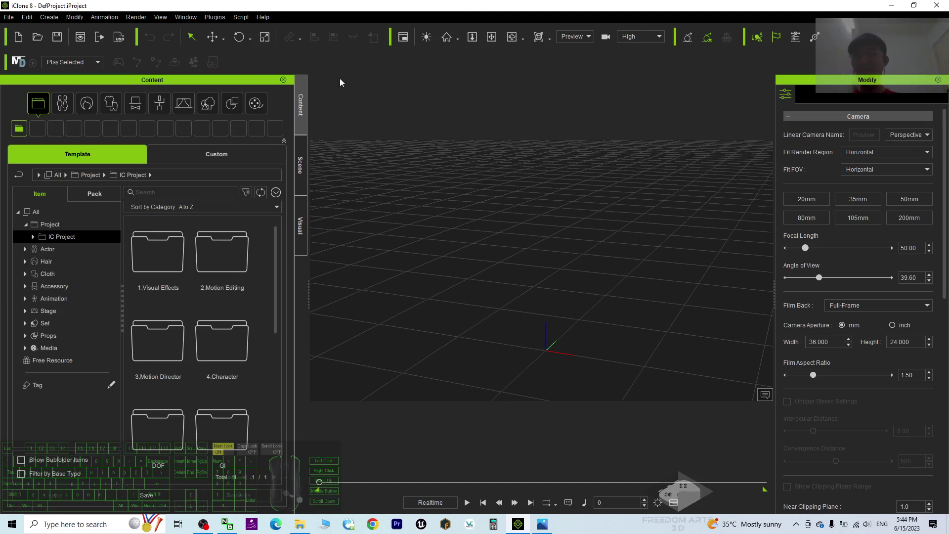
click(189, 21)
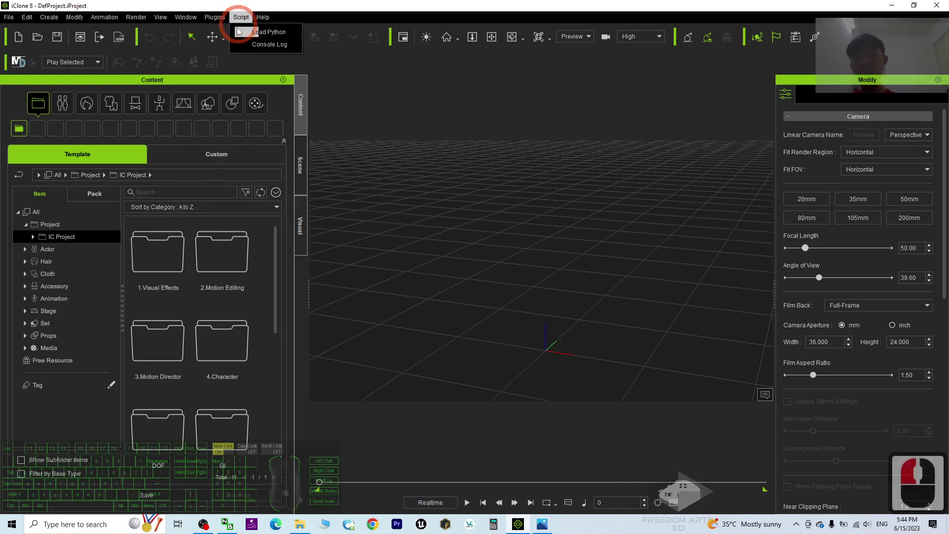
click(201, 32)
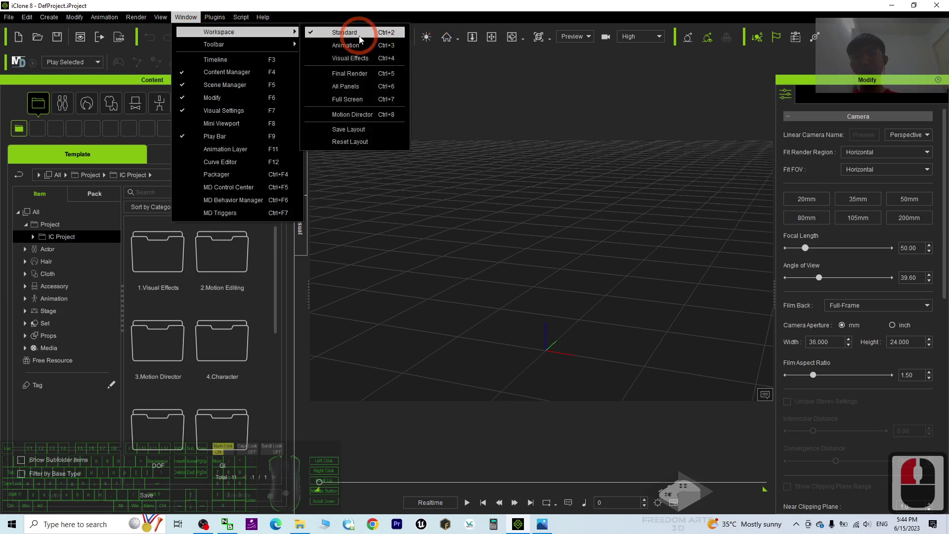
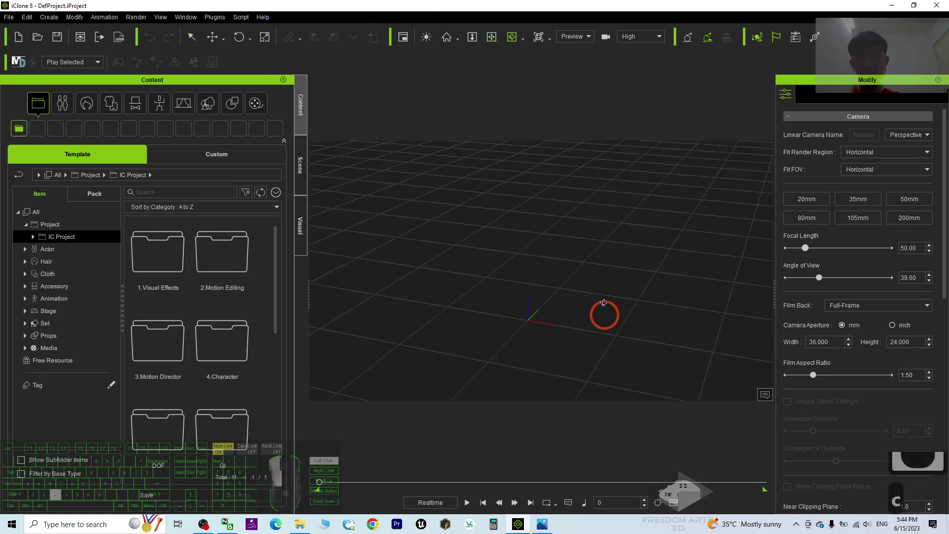
key(c)
key(c)
key(c)
- Expand Set > Terrain in the library tree, listing Height Map_Large and Mesh_Medium
click(610, 274)
text(ccc)
drag(590, 298, 215, 108)
drag(215, 108, 77, 135)
drag(35, 378, 60, 379)
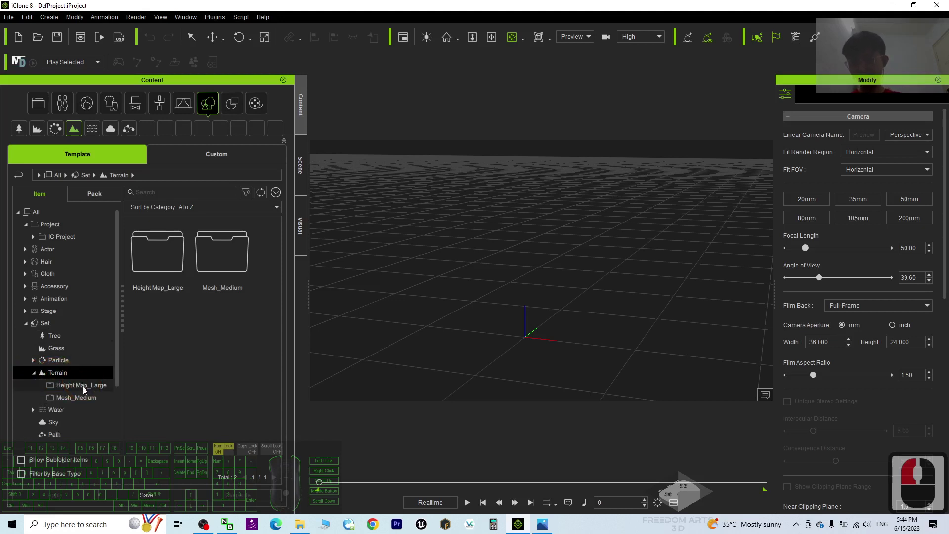
- Place the Hill height-map terrain in the scene as grassy hills and pause the recording
click(87, 389)
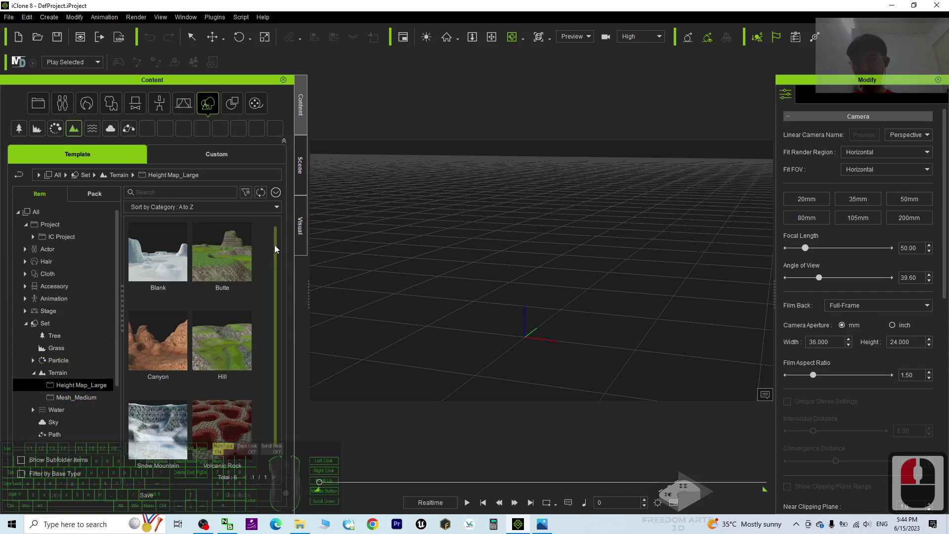
drag(281, 334, 514, 183)
drag(514, 182, 527, 238)
scroll(down, 3)
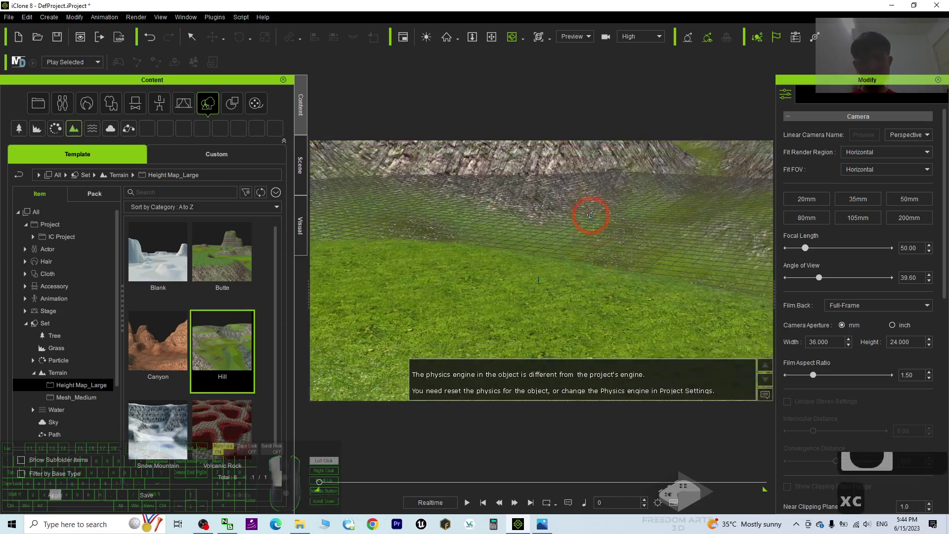
drag(538, 203, 612, 202)
click(581, 226)
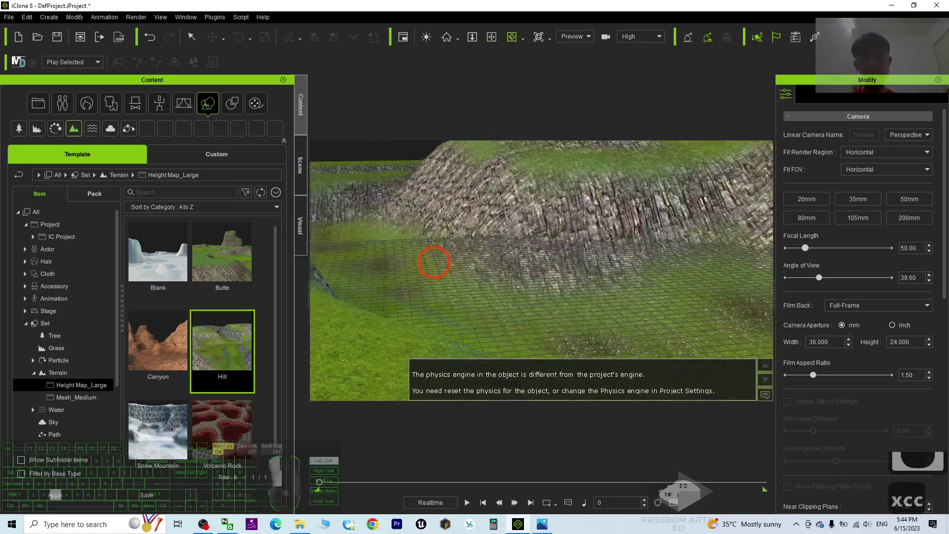
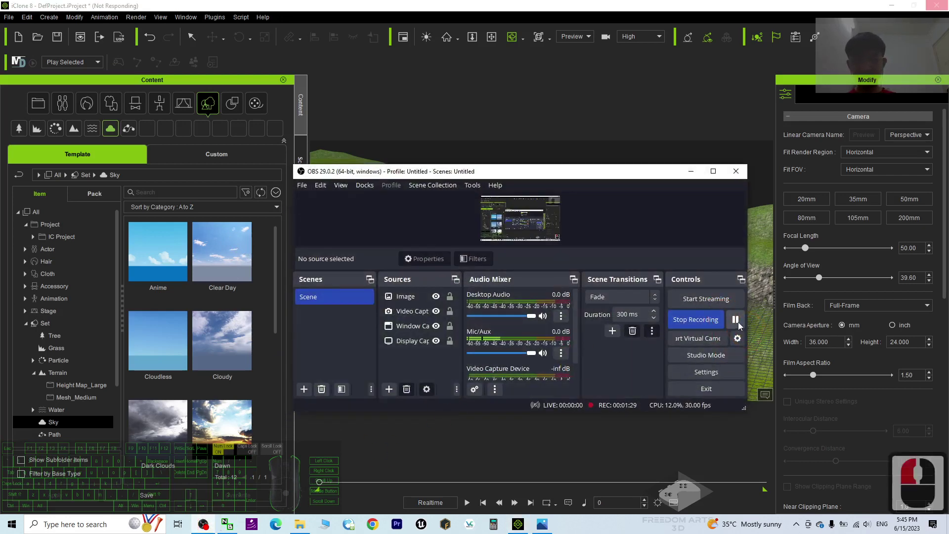
click(697, 171)
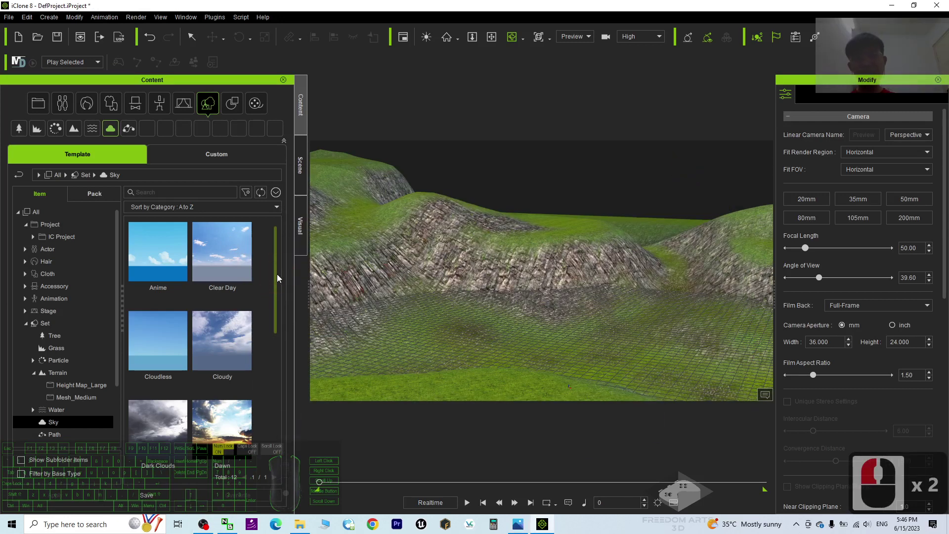
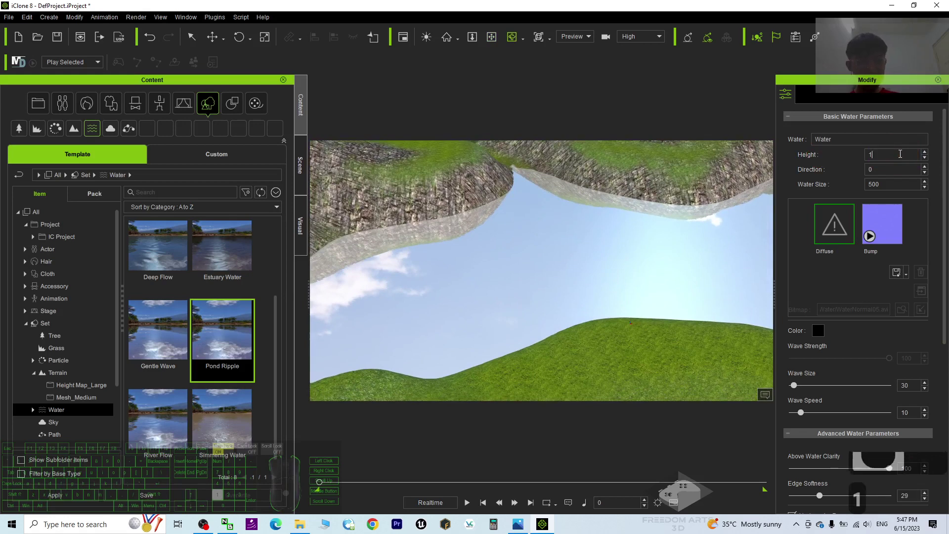
- Enter a new water Height in Basic Water Parameters so the pond sits in the valley
text(10)
key(Return)
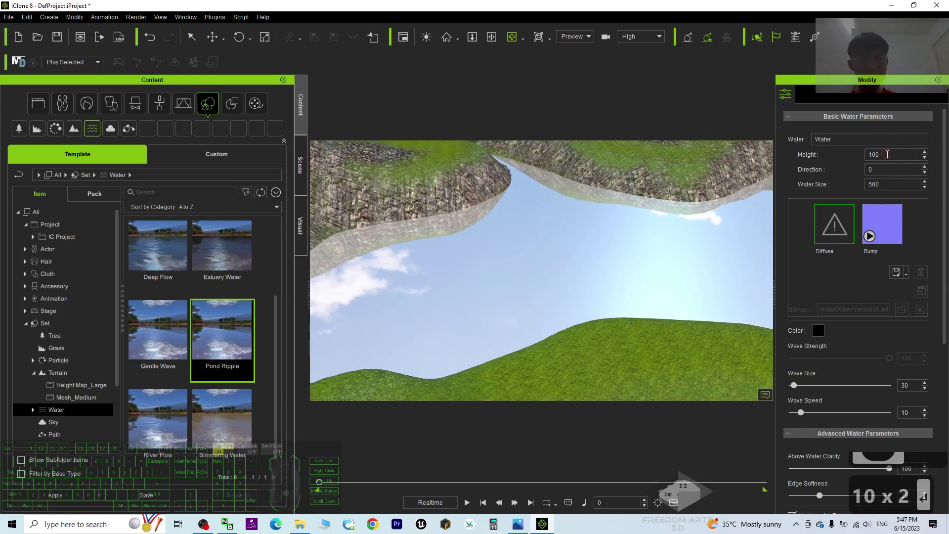
click(694, 144)
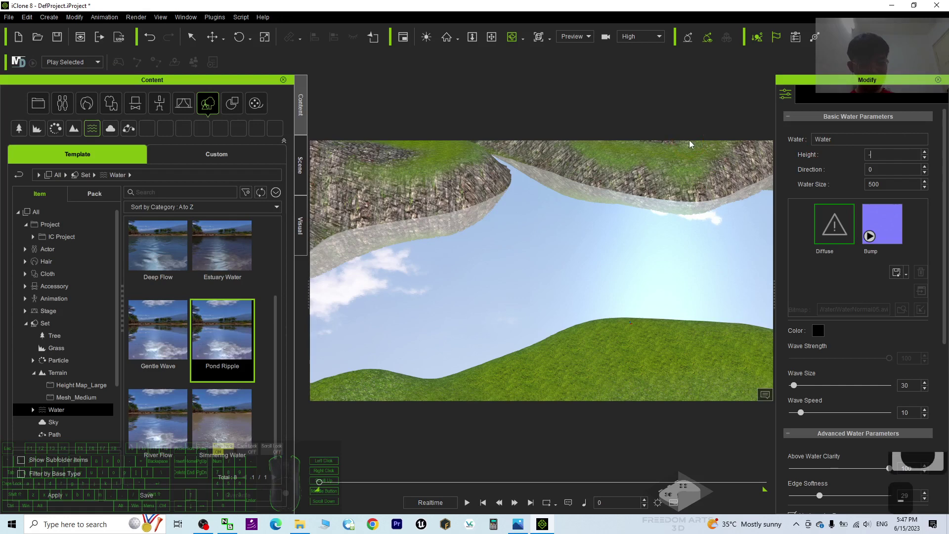
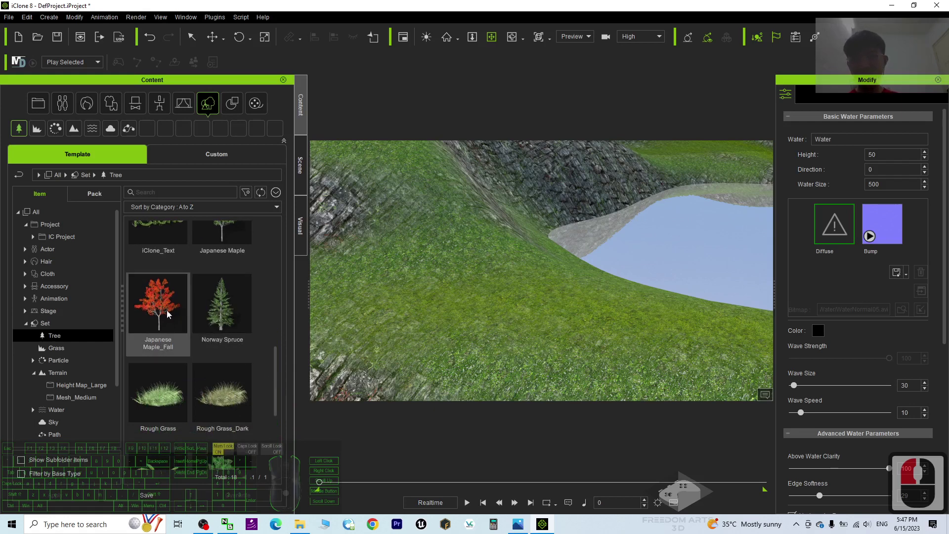
- Drop a Japanese Maple_Fall tree onto the grassy hillside above the pond
drag(175, 301, 165, 326)
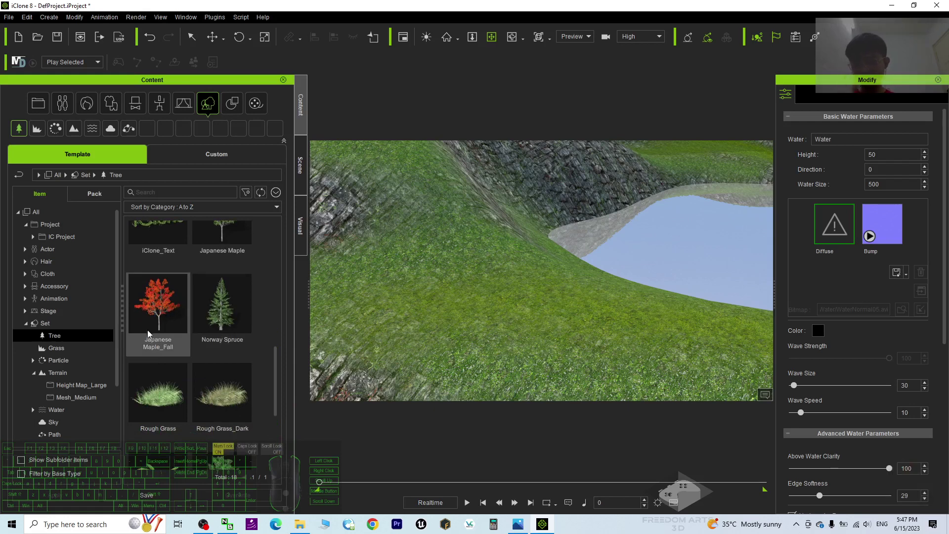
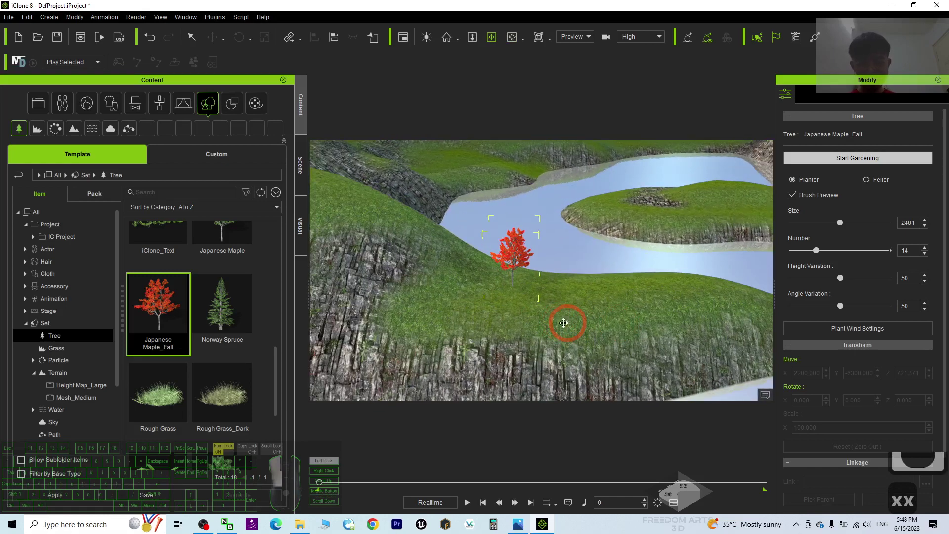
- Paint maple clusters on the far island and the nearby slope with Start Gardening
click(561, 318)
key(c)
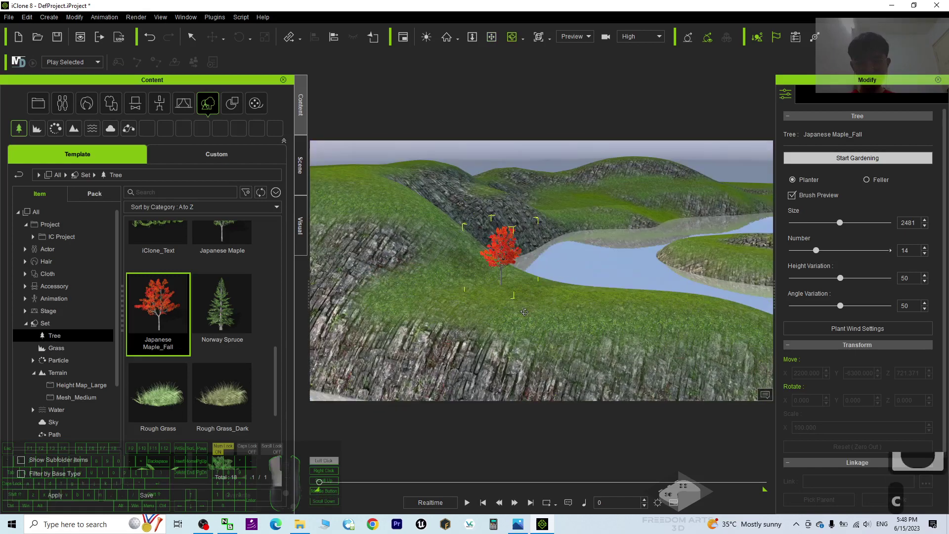
click(532, 314)
key(q)
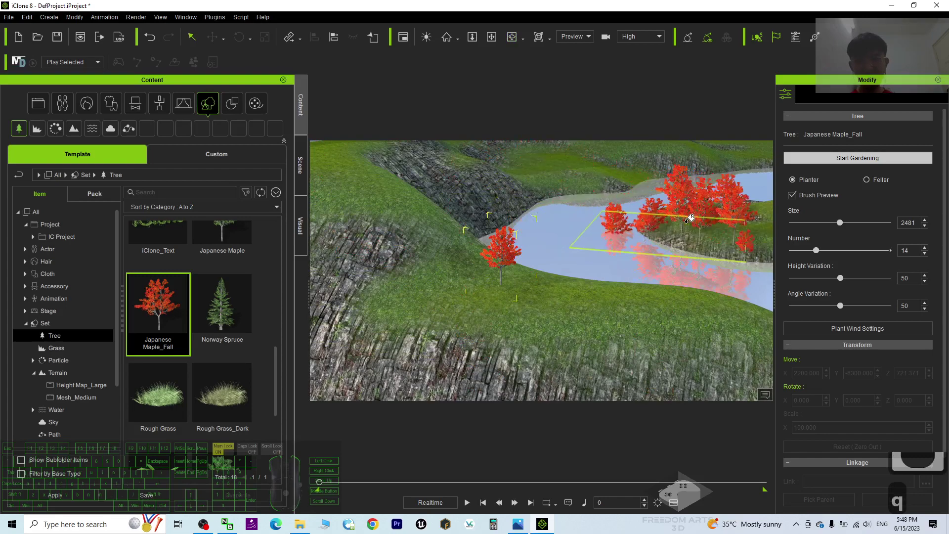
click(701, 218)
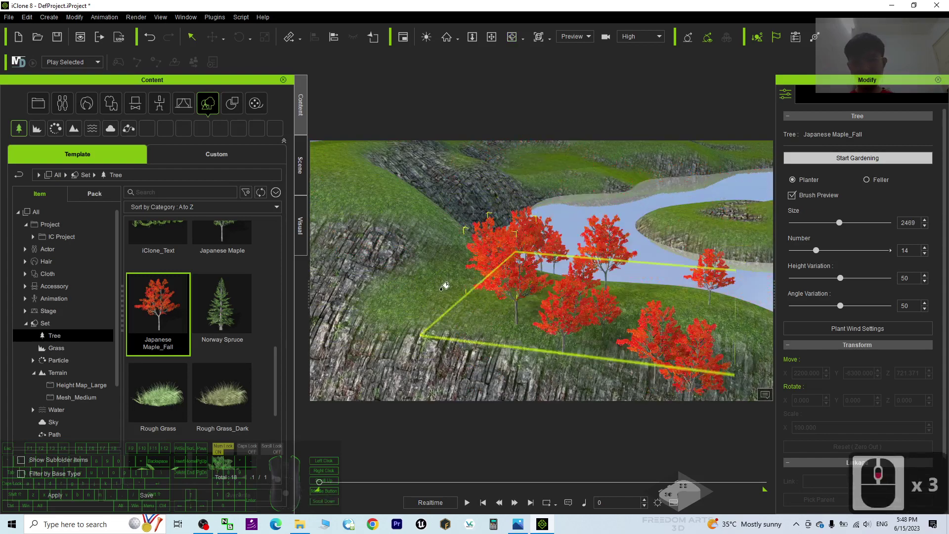
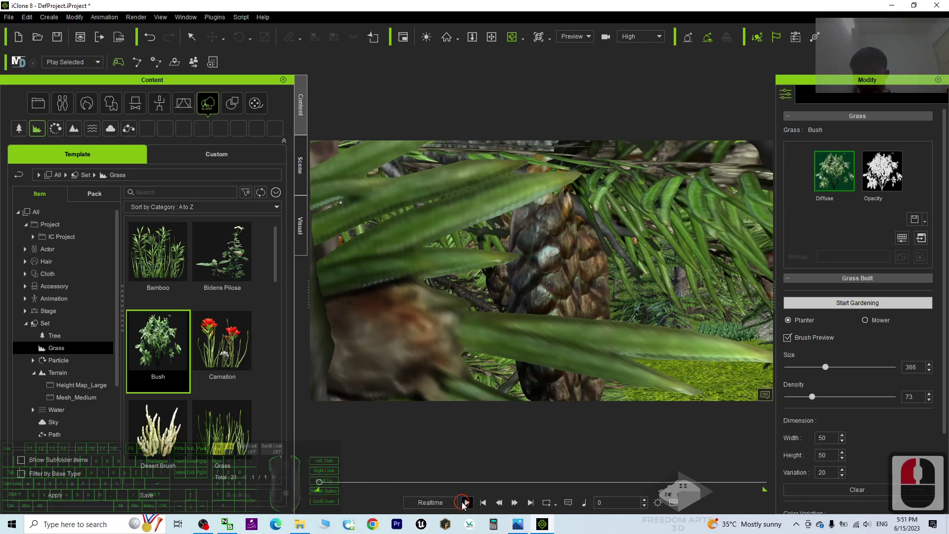
- Paint Bush grass onto the forest floor between the spruce trees
click(466, 506)
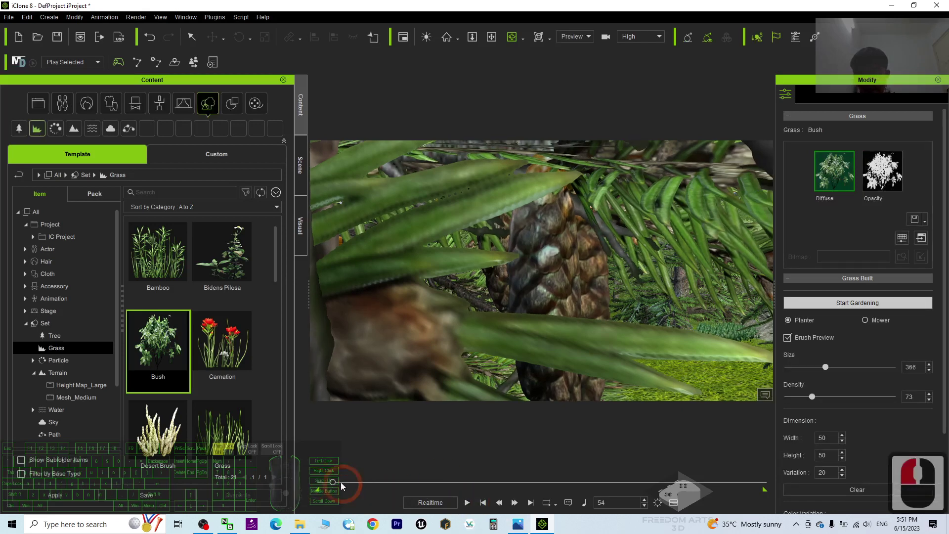
- Show cover.jpg in Photos, then return to the forest scene with Party_F_0001 standing among the spruces
click(282, 486)
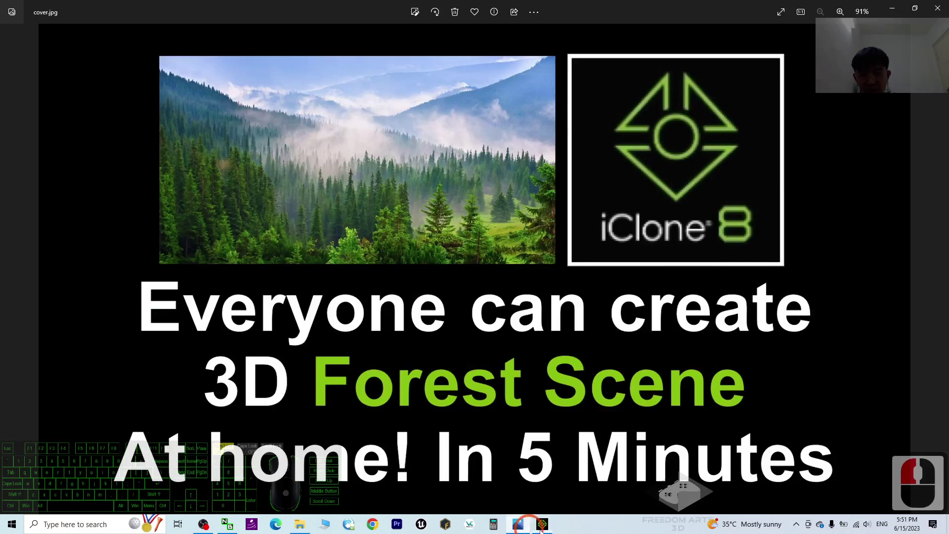
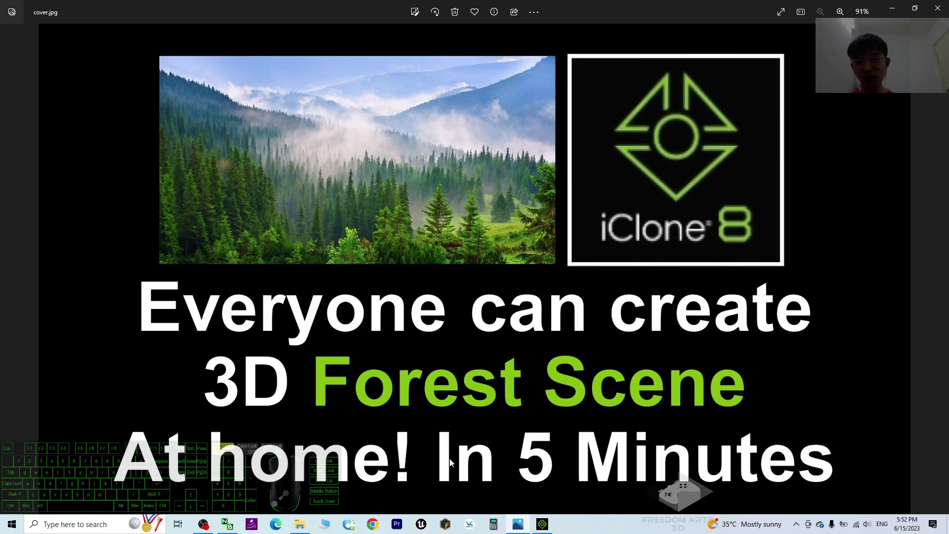
drag(585, 376, 546, 351)
key(x)
key(x)
drag(574, 326, 591, 313)
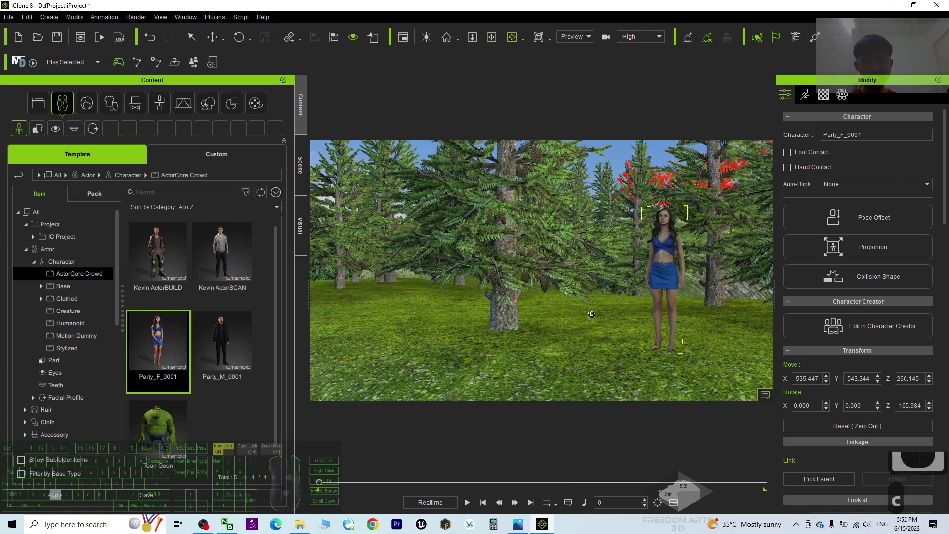